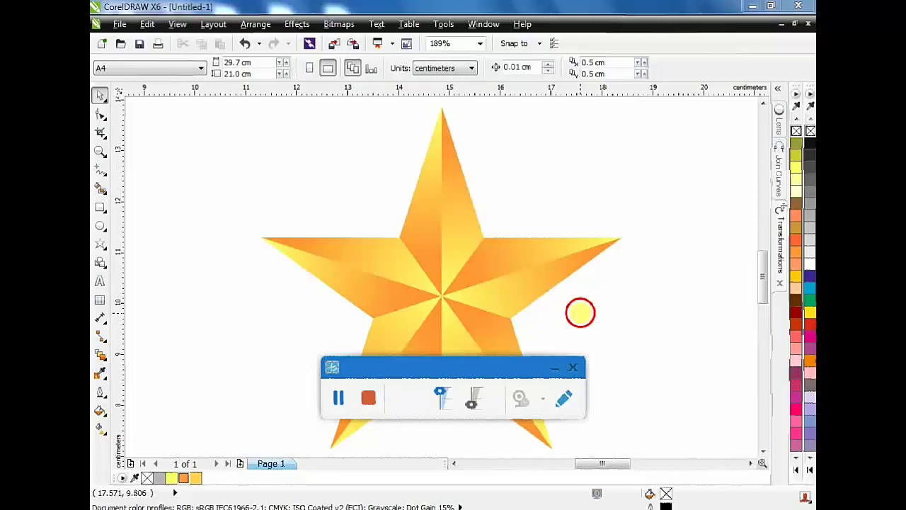
Draw a five-pointed star outline with the Star tool on a blank area of the page
{"action": "key", "text": "ctrl+F7"}
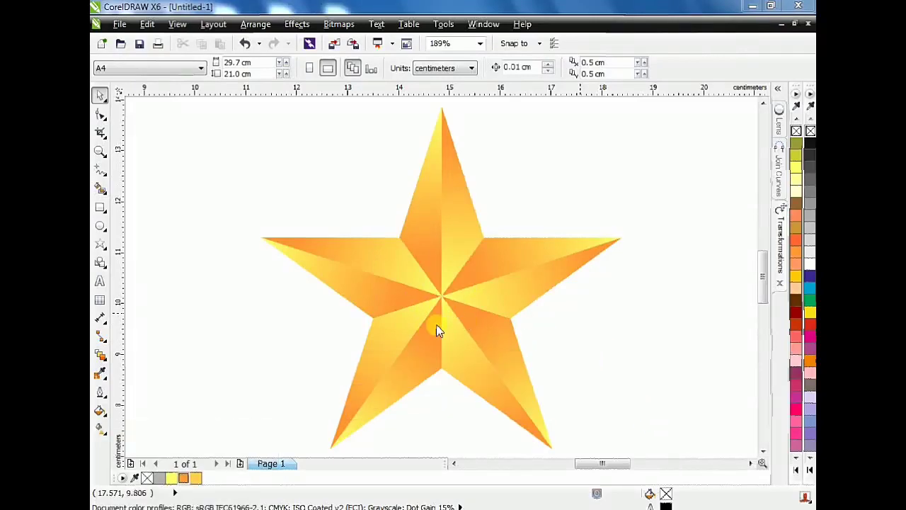
{"action": "scroll", "scroll_direction": "down", "scroll_amount": 3}
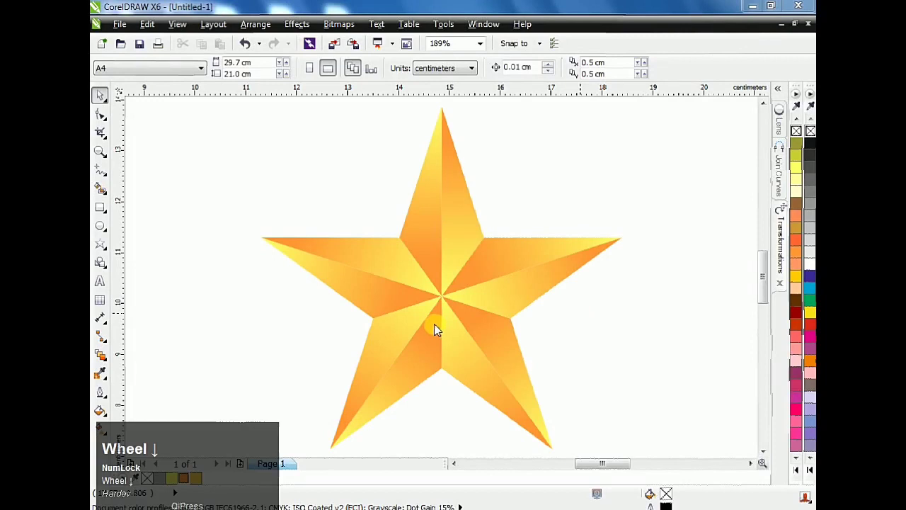
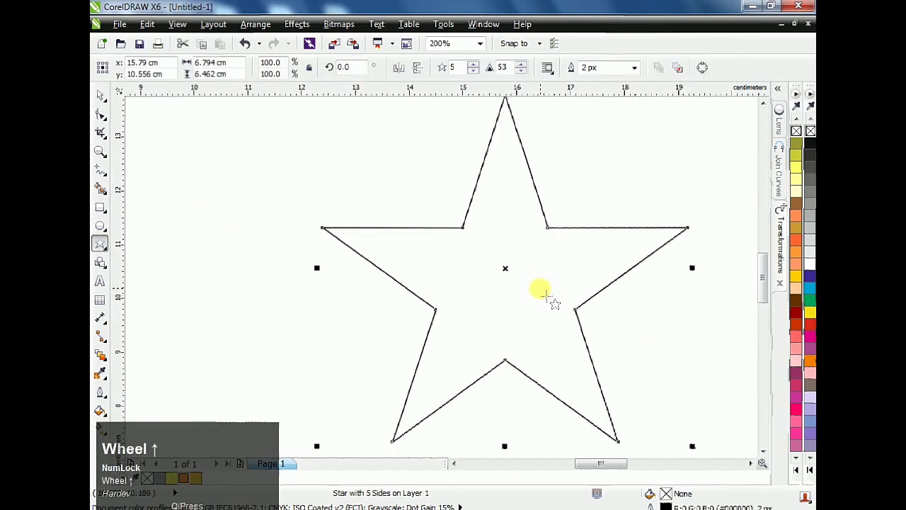
{"action": "scroll", "scroll_direction": "up", "scroll_amount": 3}
{"action": "scroll", "scroll_direction": "down", "scroll_amount": 3}
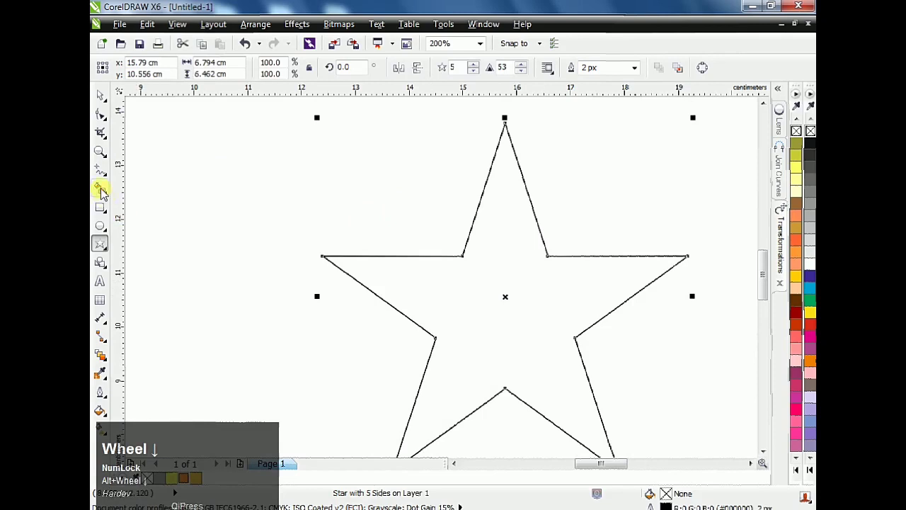
Draw straight Bezier lines from the top tip and inner corners across to the lower tips
{"action": "left_click", "coordinate": [105, 180]}
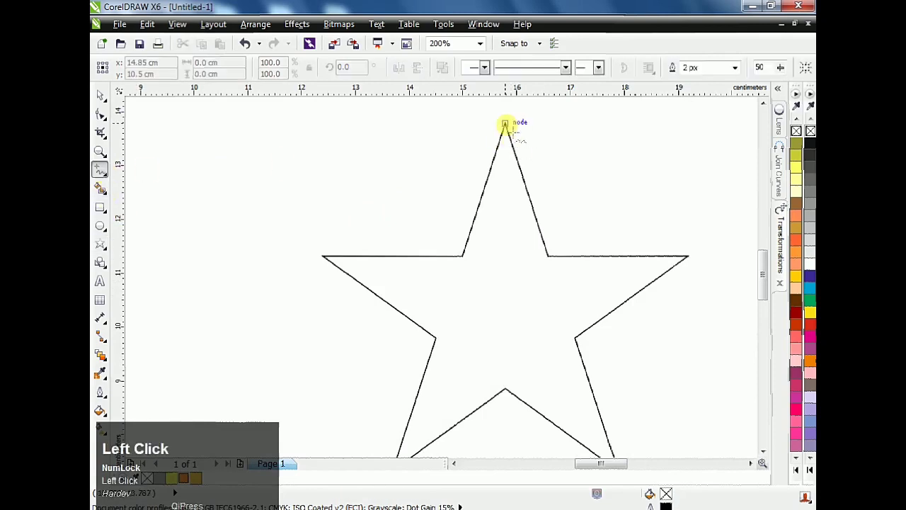
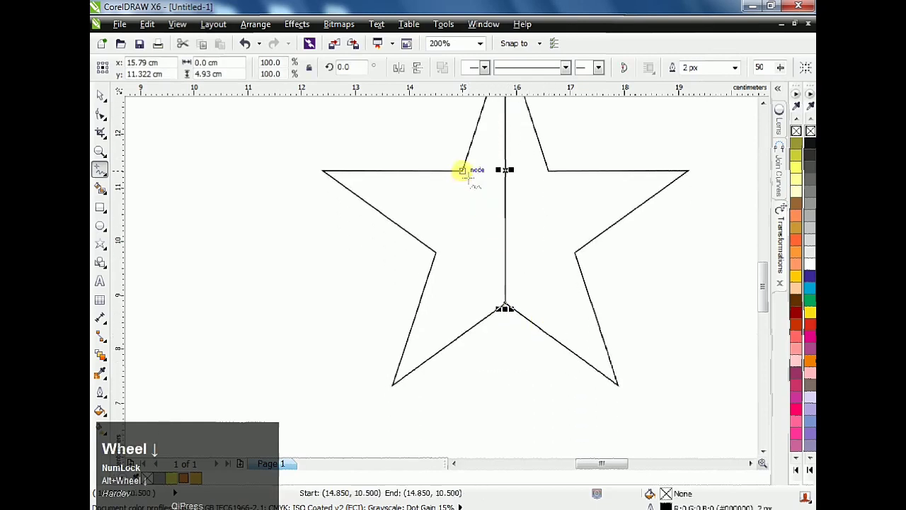
{"action": "double_click", "coordinate": [470, 174]}
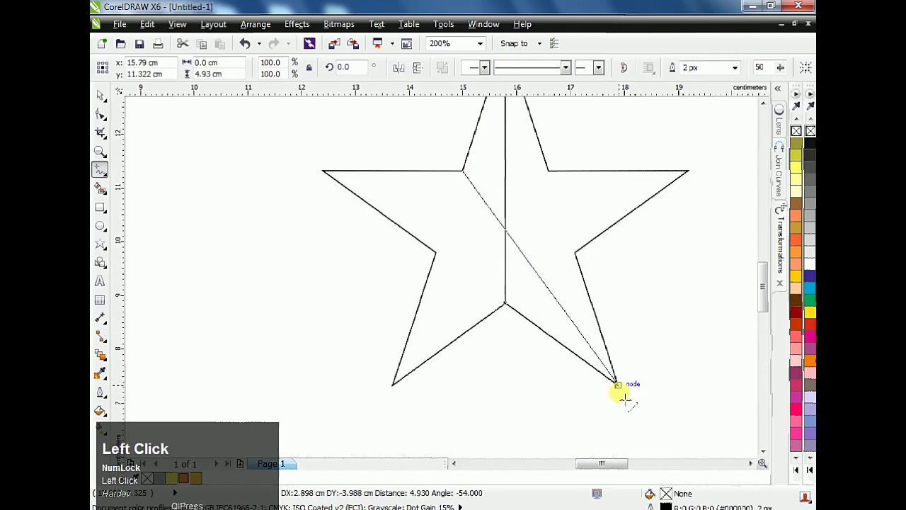
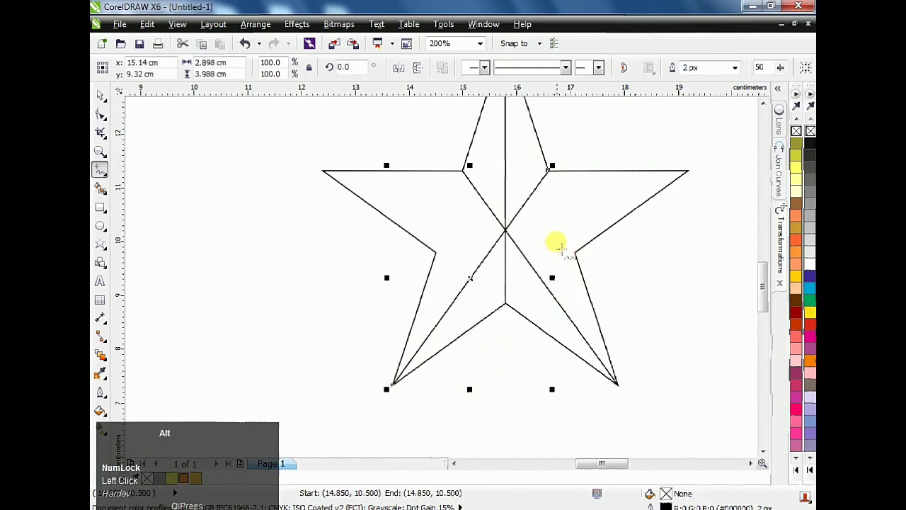
{"action": "scroll", "scroll_direction": "up", "scroll_amount": 3}
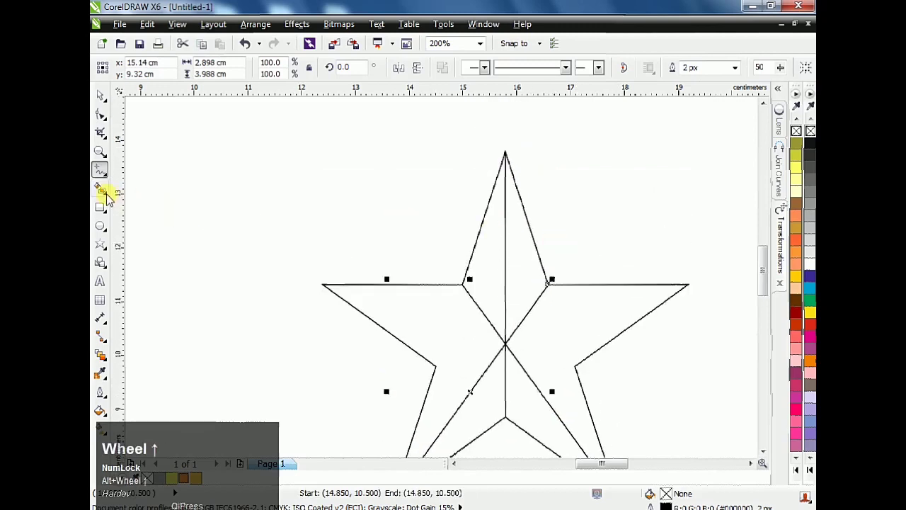
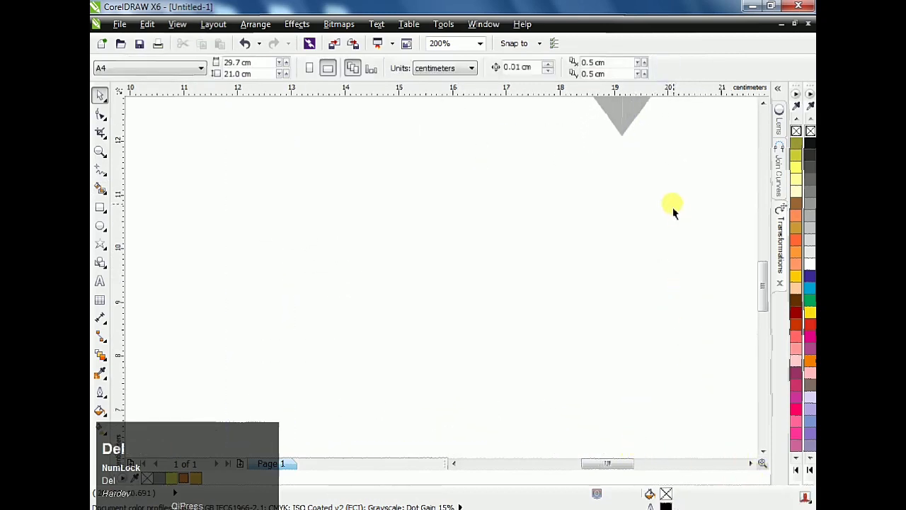
Delete the star outline, select the point's left half and expand the colour palette for Light Yellow
{"action": "scroll", "scroll_direction": "up", "scroll_amount": 3}
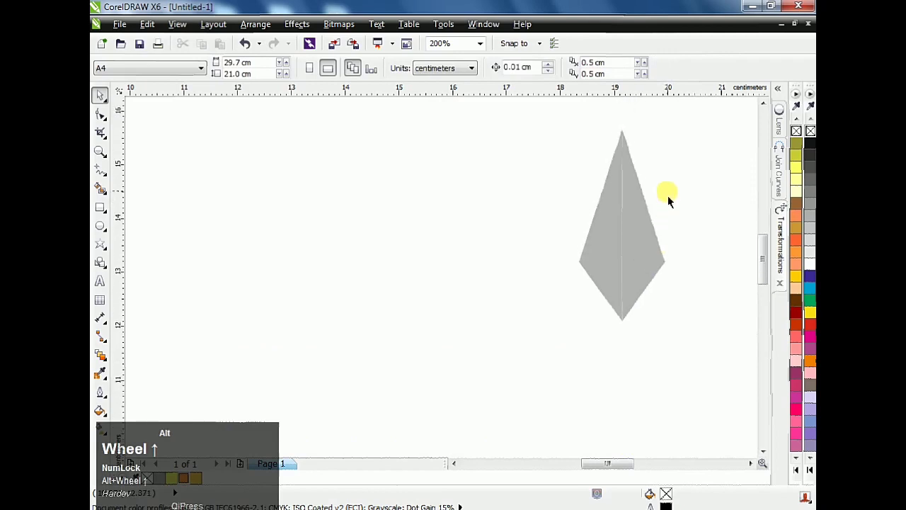
{"action": "double_click", "coordinate": [644, 234]}
{"action": "left_click", "coordinate": [619, 254]}
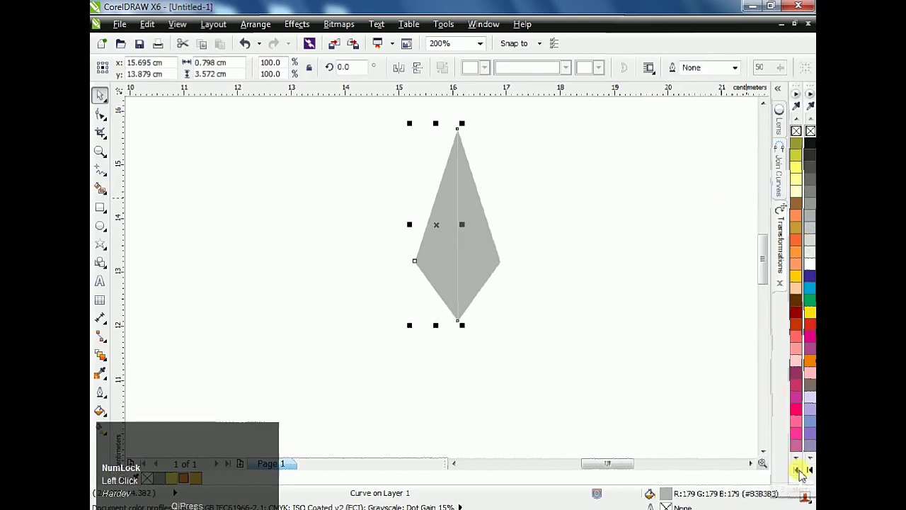
{"action": "left_click", "coordinate": [746, 490]}
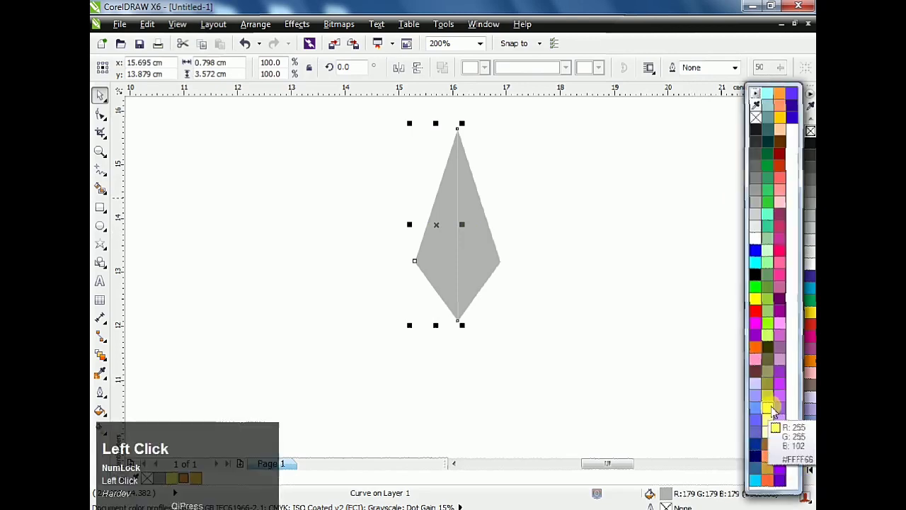
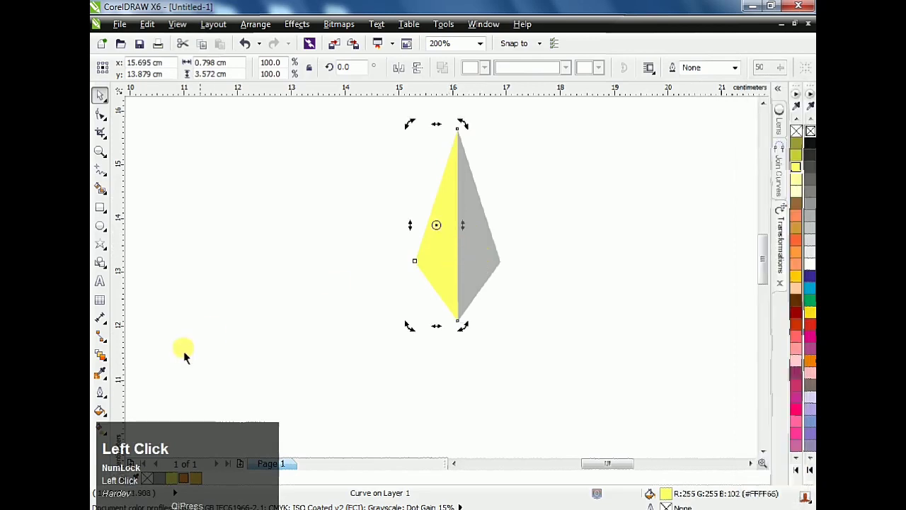
Drag a linear fountain fill down the left half, light yellow fading toward white
{"action": "left_click_drag", "start_coordinate": [97, 435], "coordinate": [457, 277]}
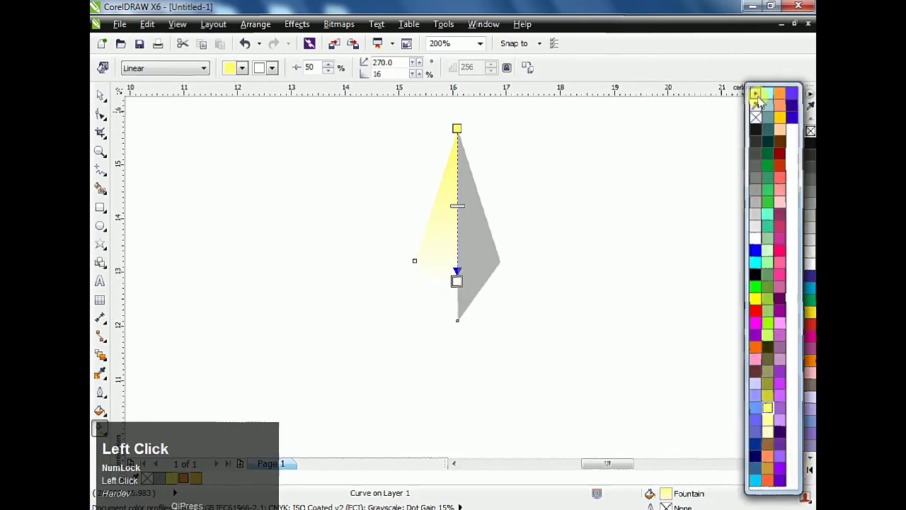
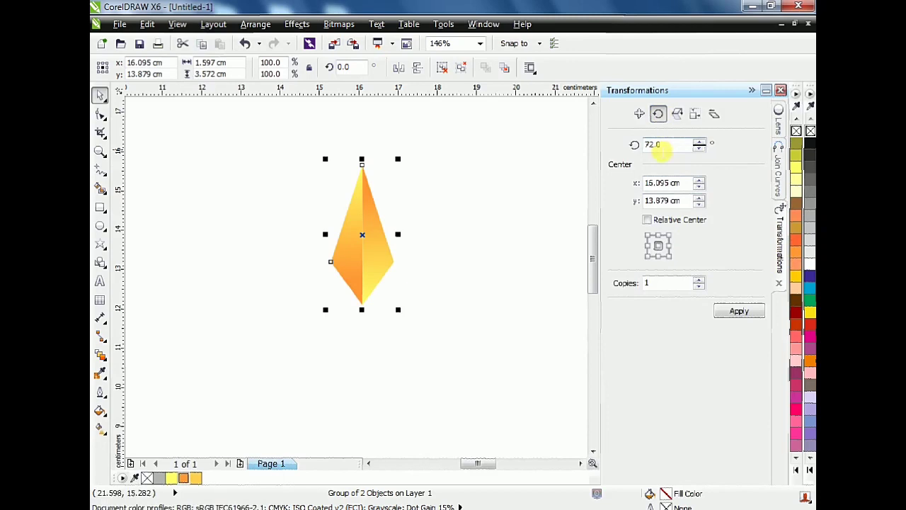
Put the point in rotation mode and move its pivot to the base for 72° copies
{"action": "left_click", "coordinate": [739, 321]}
{"action": "left_click_drag", "start_coordinate": [739, 321], "coordinate": [740, 321]}
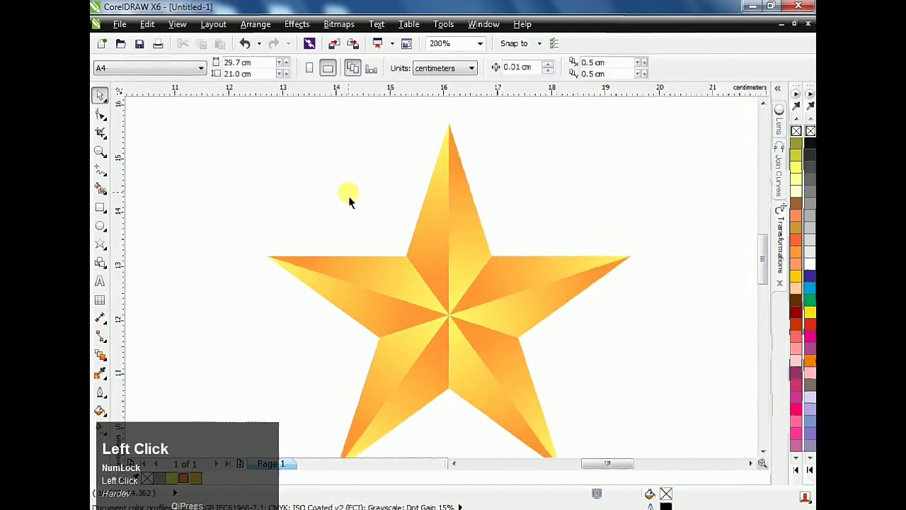
{"action": "scroll", "scroll_direction": "down", "scroll_amount": 3}
{"action": "scroll", "scroll_direction": "up", "scroll_amount": 3}
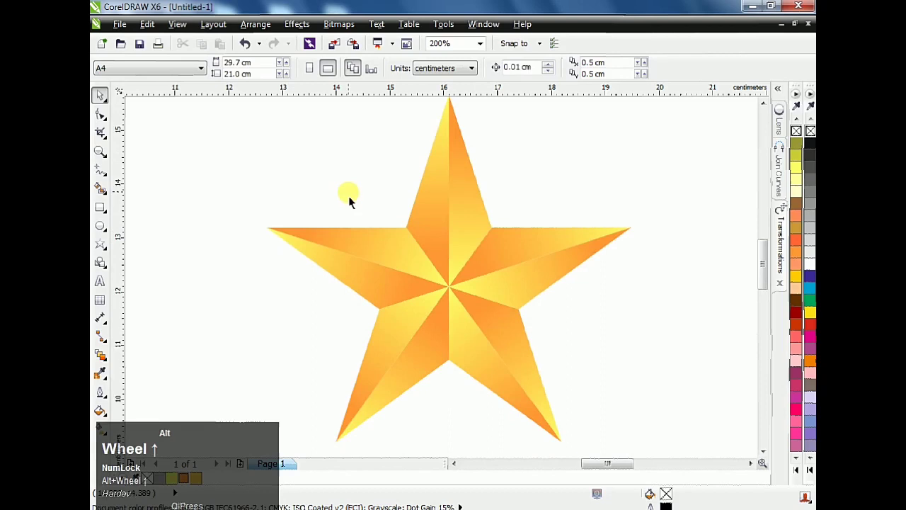
{"action": "scroll", "scroll_direction": "up", "scroll_amount": 3}
{"action": "scroll", "scroll_direction": "down", "scroll_amount": 3}
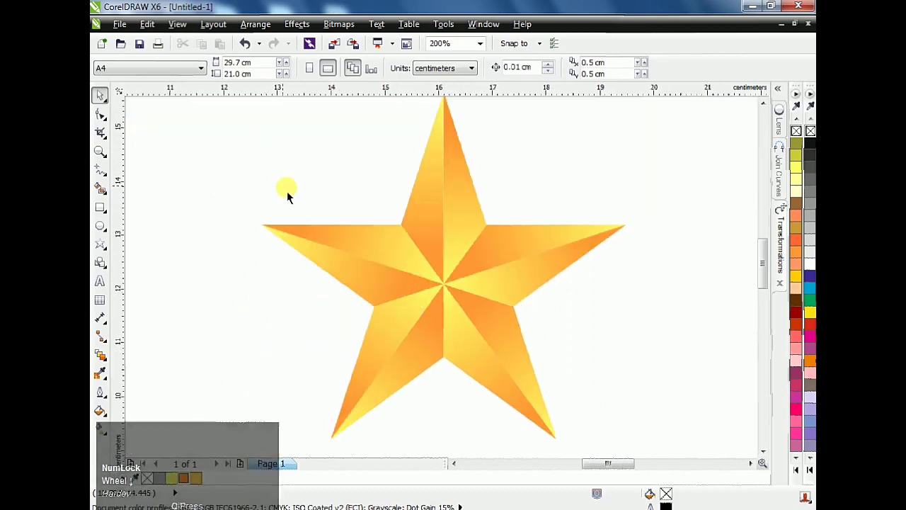